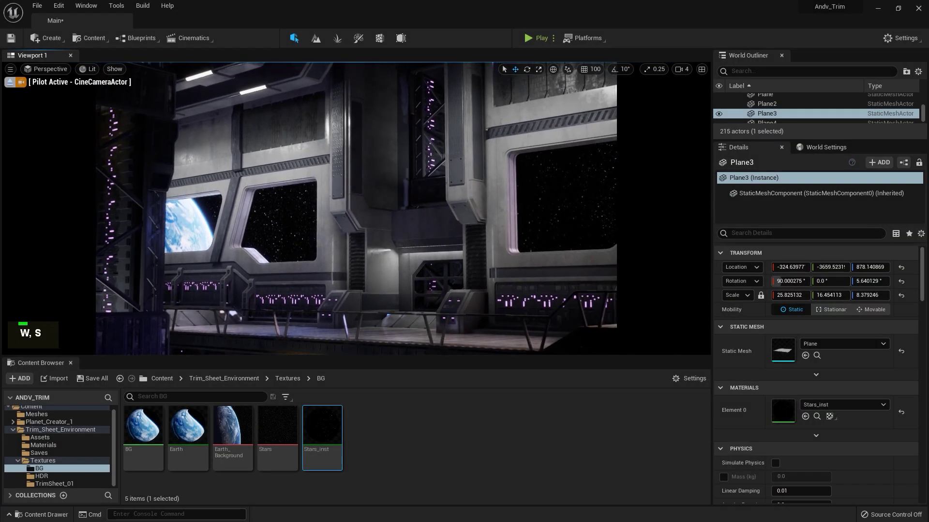
- Shift the Beam_02 blockout with the move gizmo so its Location Y reads about -329
{"action": "key", "text": "w"}
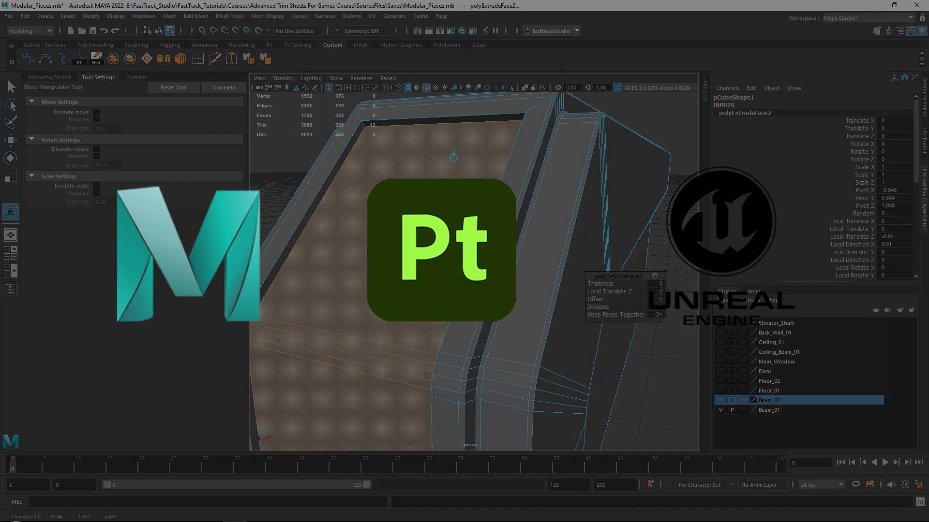
{"action": "scroll", "scroll_direction": "down", "scroll_amount": 3}
{"action": "right_click", "coordinate": [467, 240]}
{"action": "key", "text": "d"}
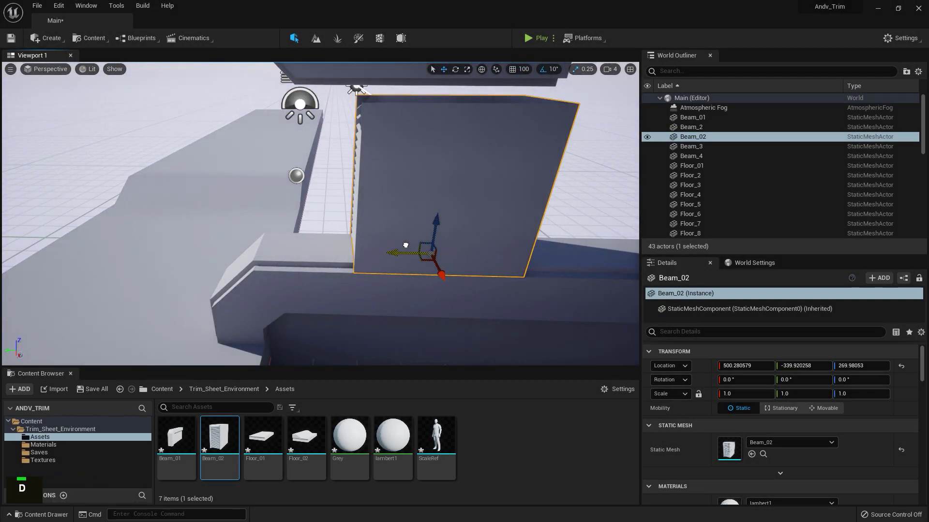
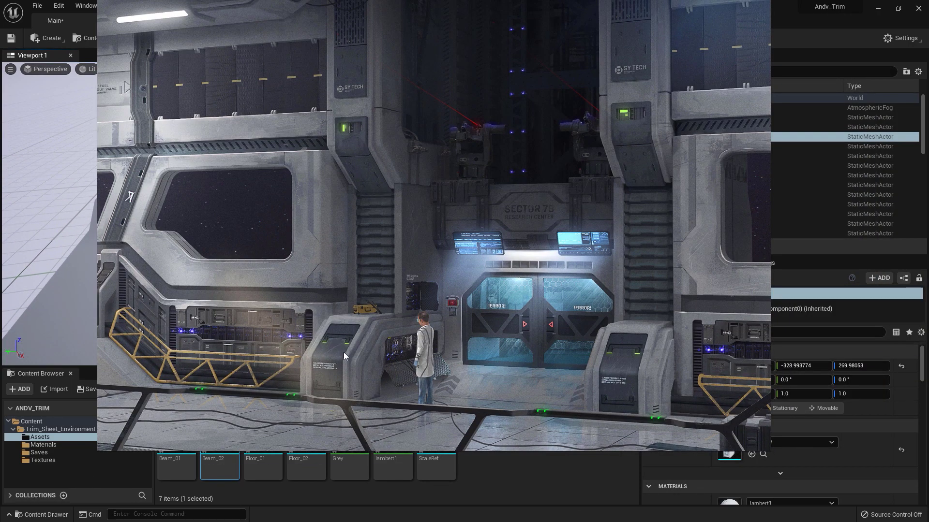
{"action": "right_click", "coordinate": [335, 157]}
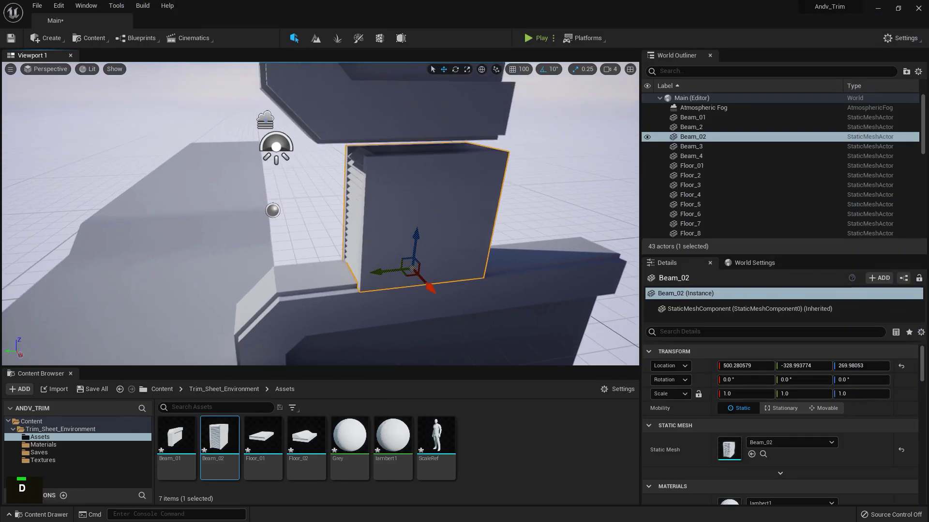
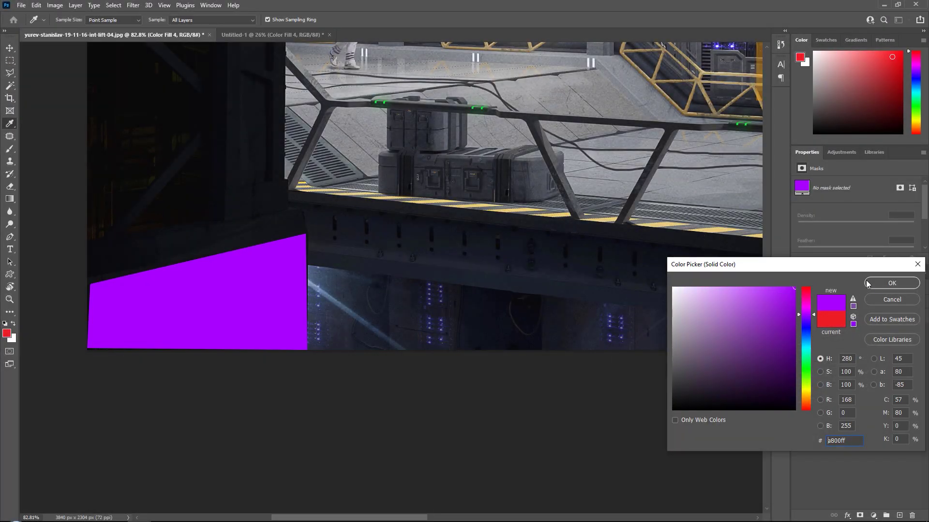
- Scroll the Photoshop trim sheet view to compare the magenta block and concept-art overlays
{"action": "scroll", "scroll_direction": "up", "scroll_amount": 3}
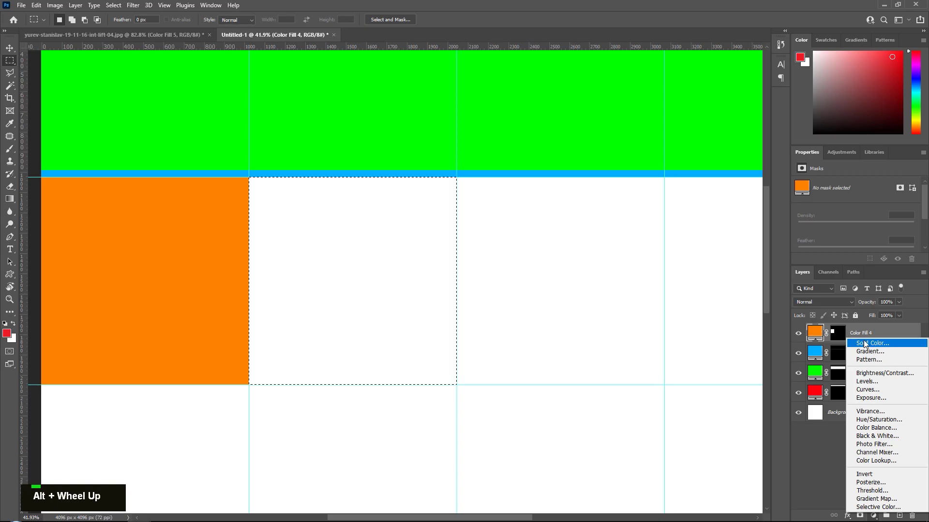
{"action": "scroll", "scroll_direction": "down", "scroll_amount": 3}
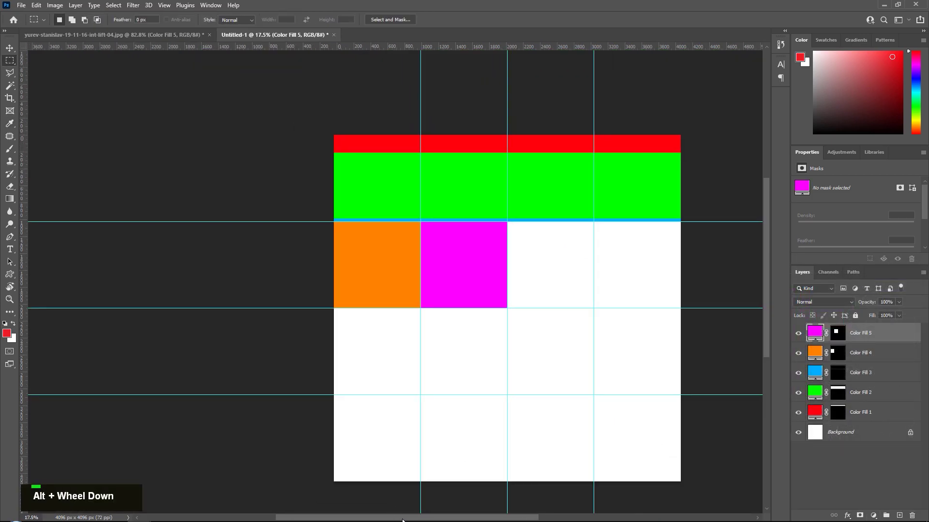
{"action": "scroll", "scroll_direction": "up", "scroll_amount": 3}
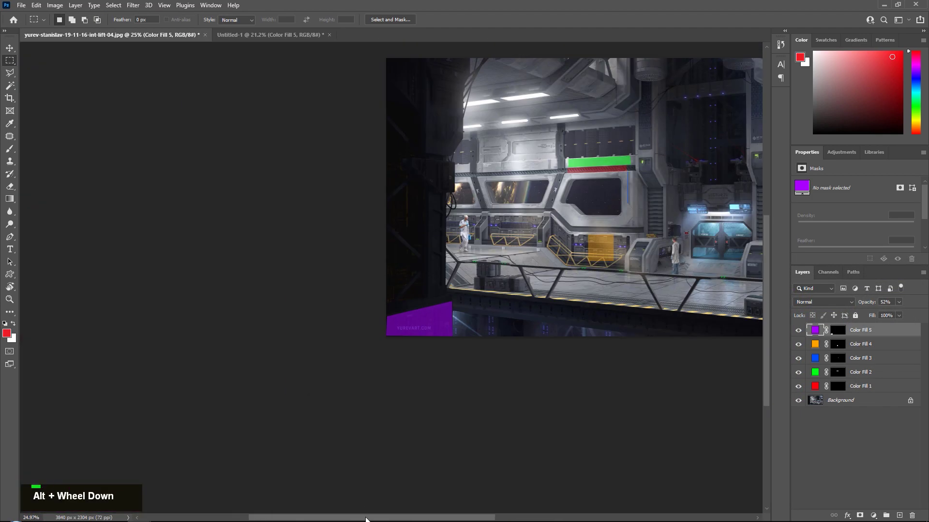
{"action": "scroll", "scroll_direction": "down", "scroll_amount": 3}
{"action": "scroll", "scroll_direction": "up", "scroll_amount": 3}
{"action": "scroll", "scroll_direction": "down", "scroll_amount": 3}
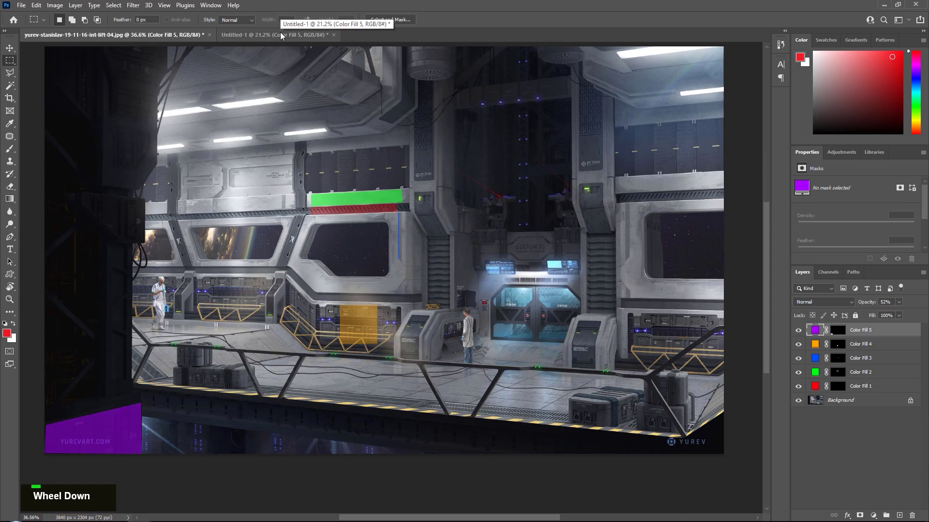